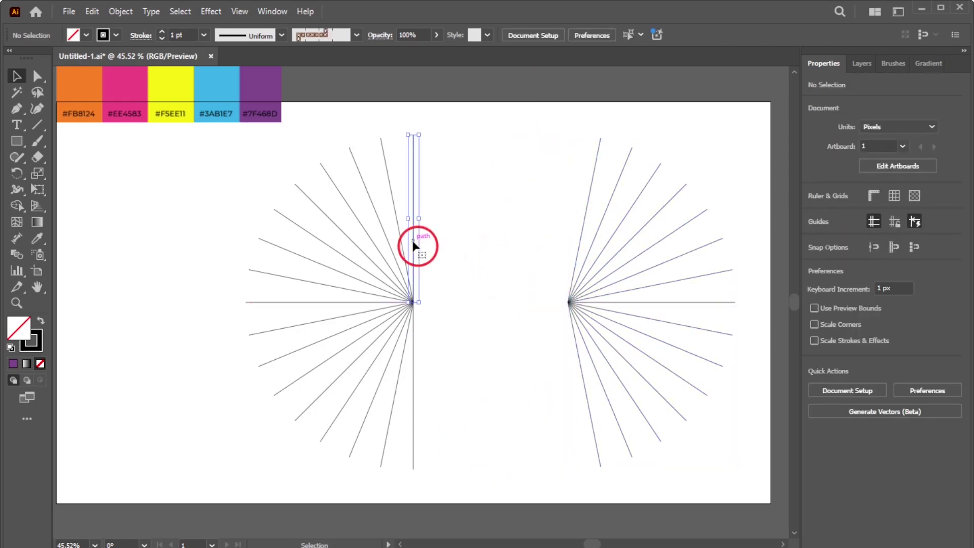
- Select the vertical line in the radial burst to duplicate it between the two fans
click(419, 359)
click(420, 347)
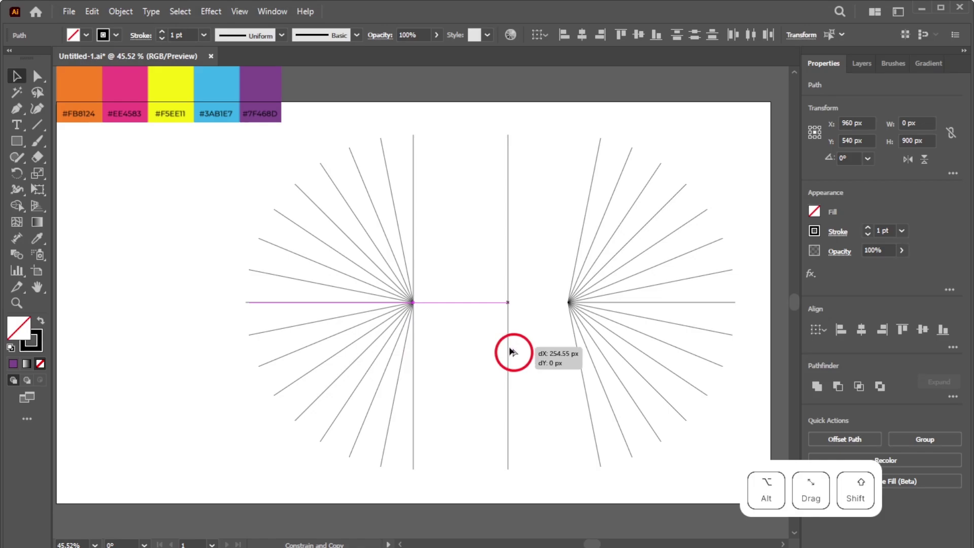
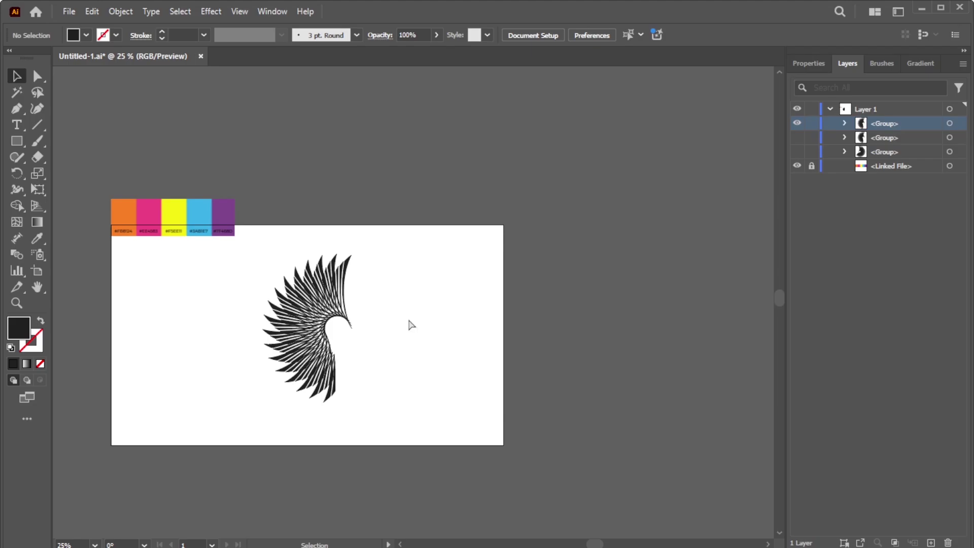
- Fit the artboard in the window to view the black wing before adding the gradient
key(ctrl+0)
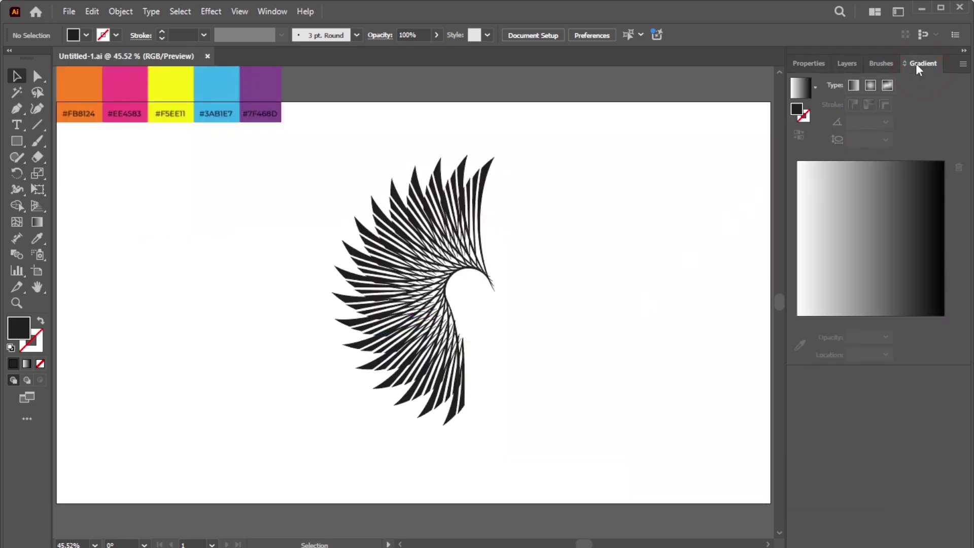
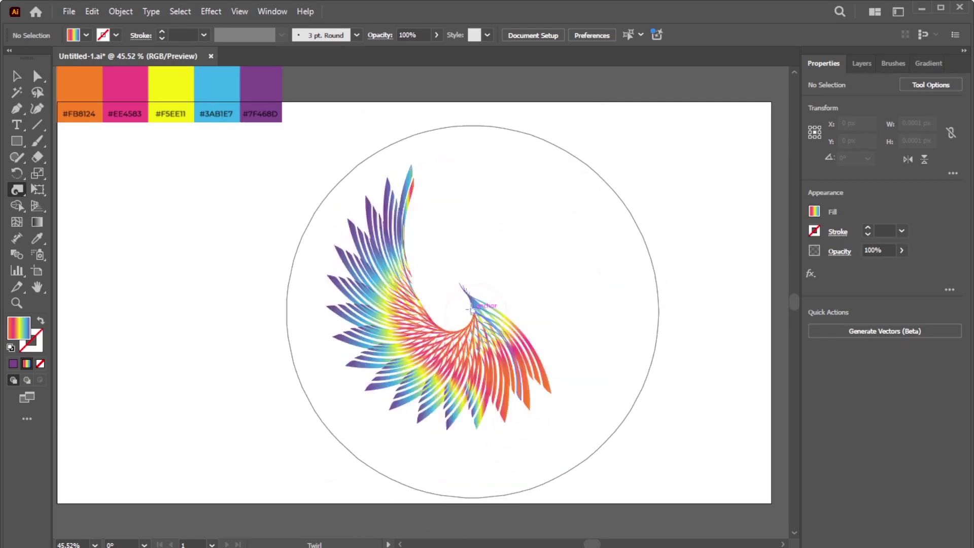
- Undo two Twirl Tool attempts so the wing can be re-twirled into a better curl
key(ctrl+z)
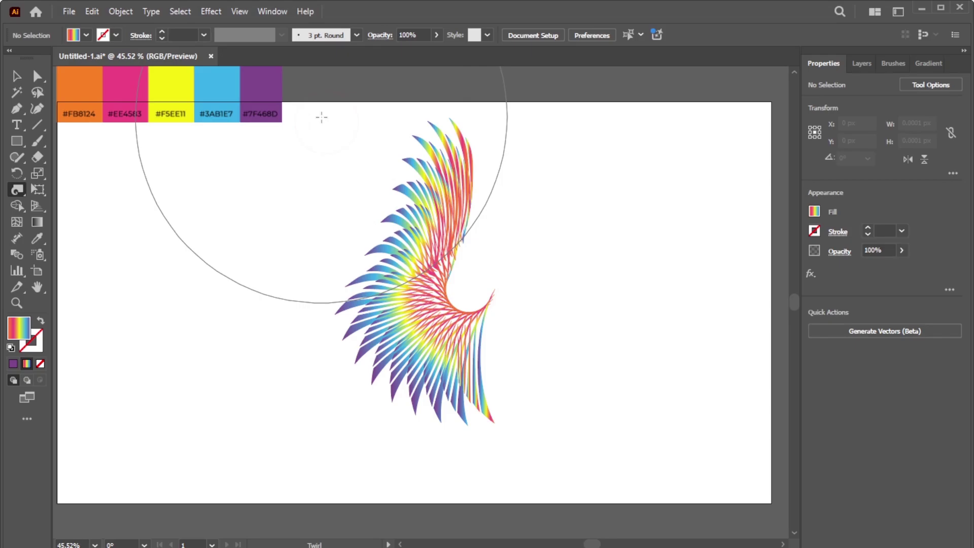
key(ctrl+z)
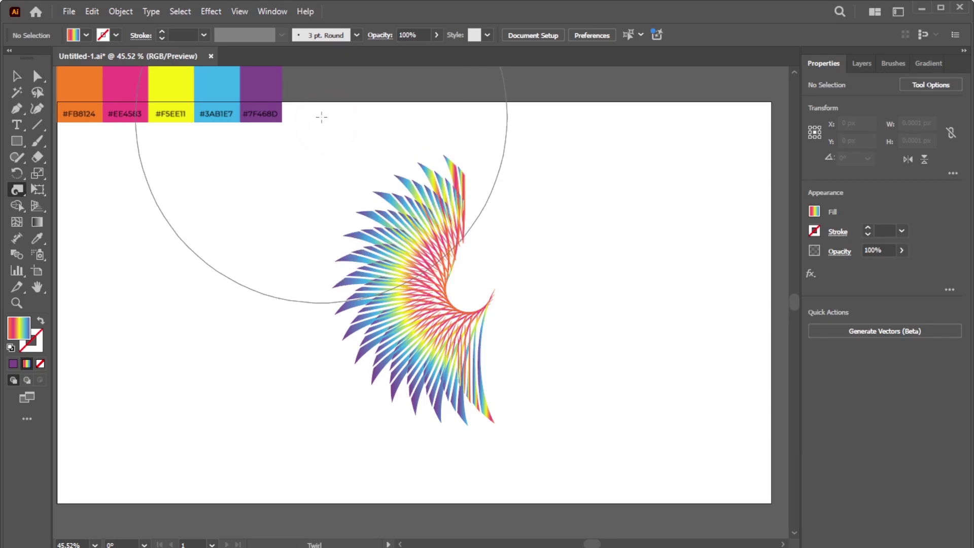
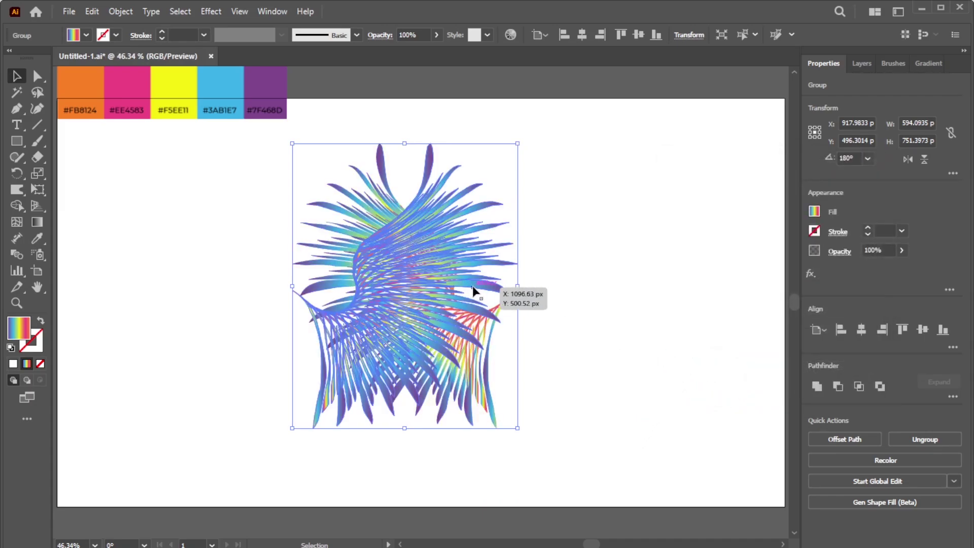
- Place the mirrored wing copy to the right of the original so the bases meet
click(482, 287)
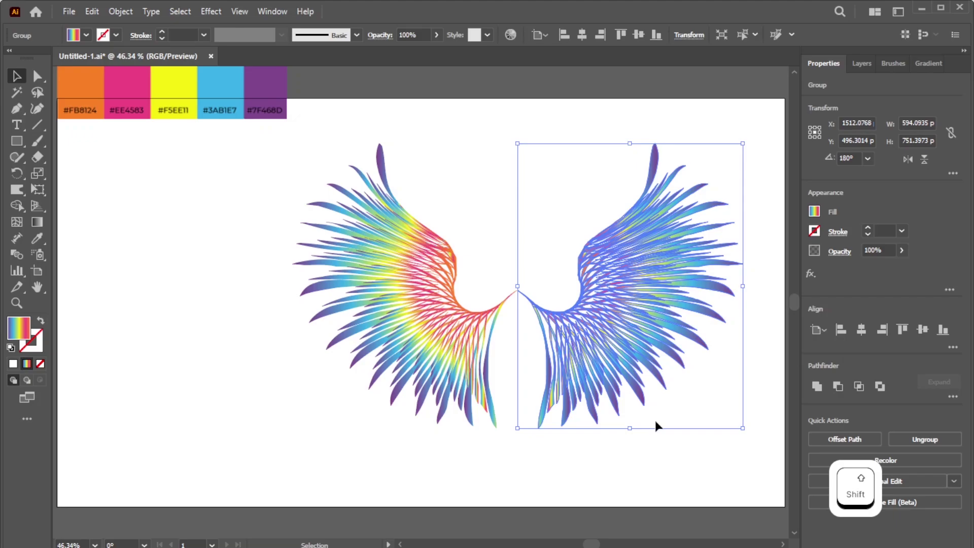
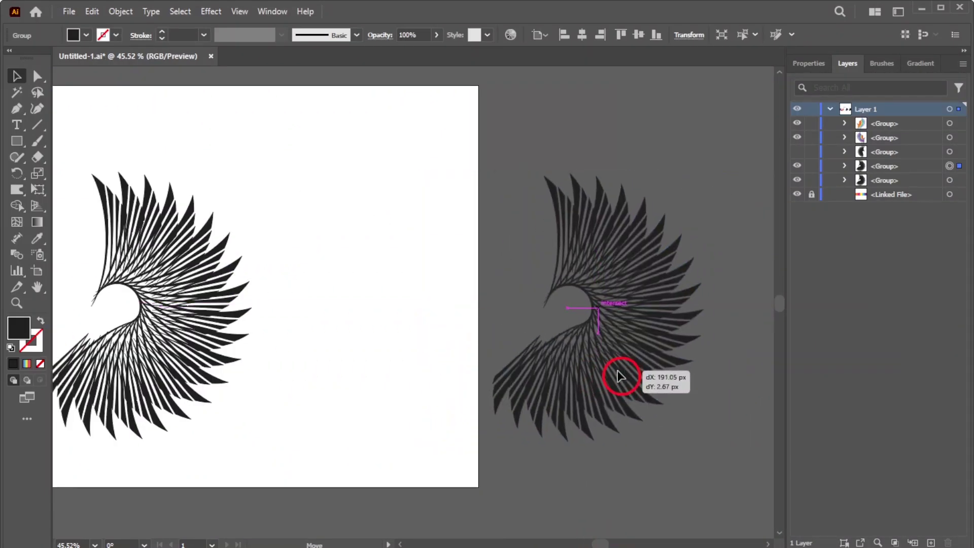
- Fit the artboard in the window to see the duplicated rainbow fan for the body
key(ctrl+0)
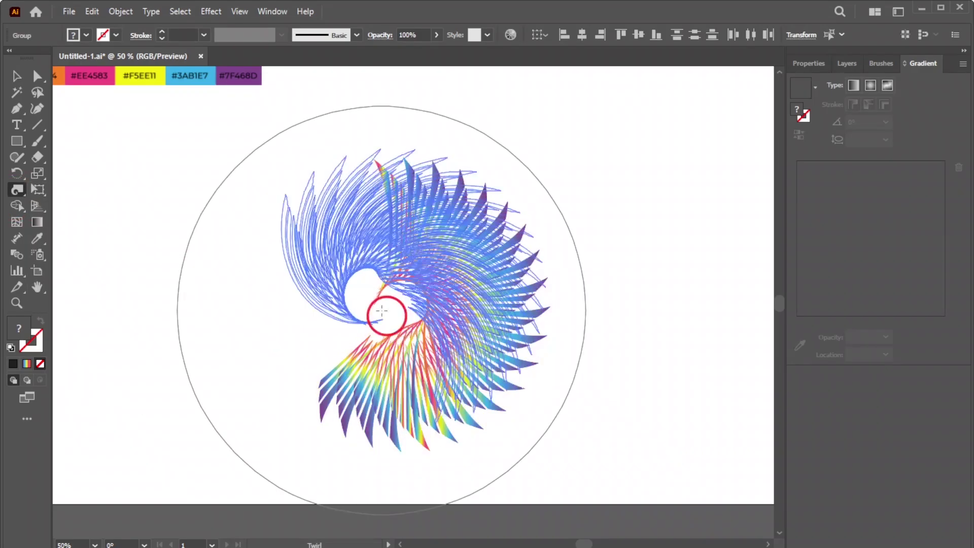
- Undo a twirl attempt on the body piece and refit the artboard in view
key(ctrl+z)
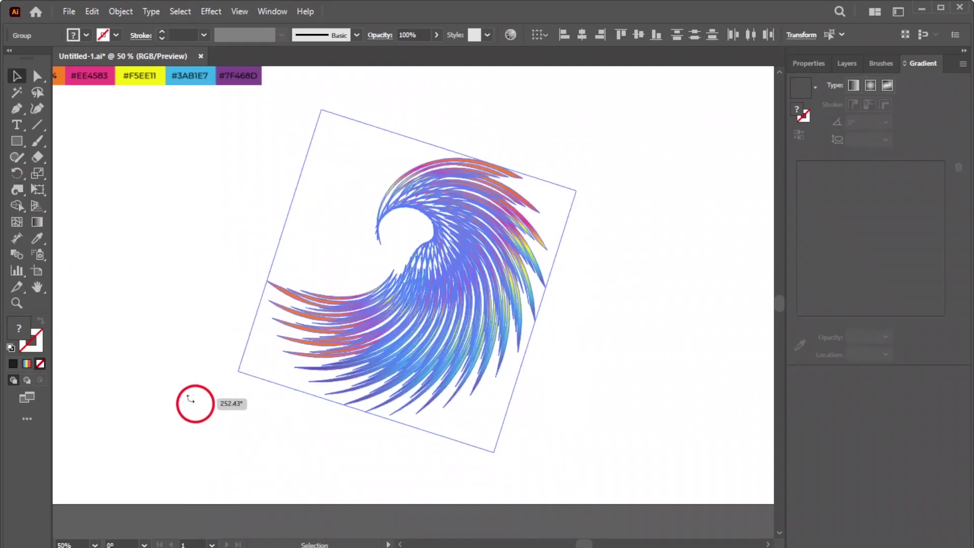
key(ctrl+0)
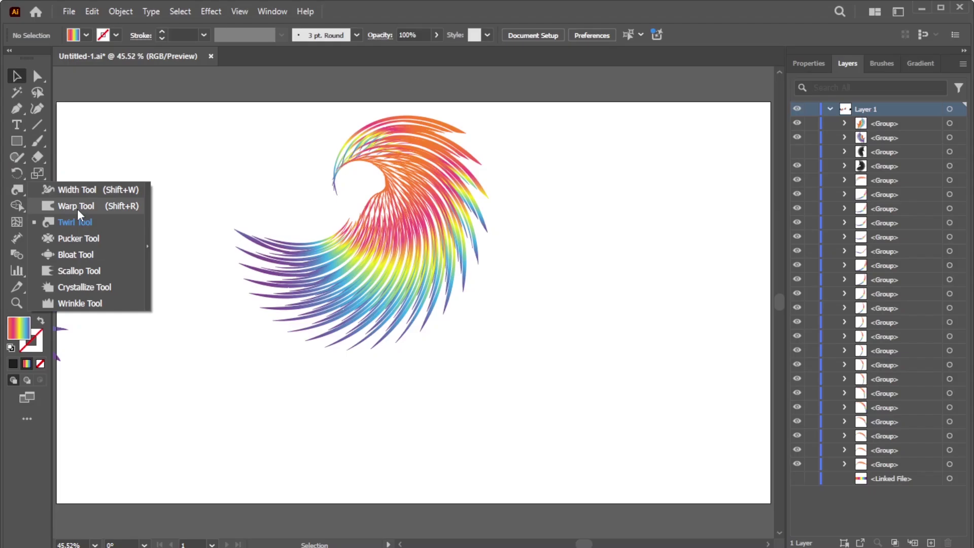
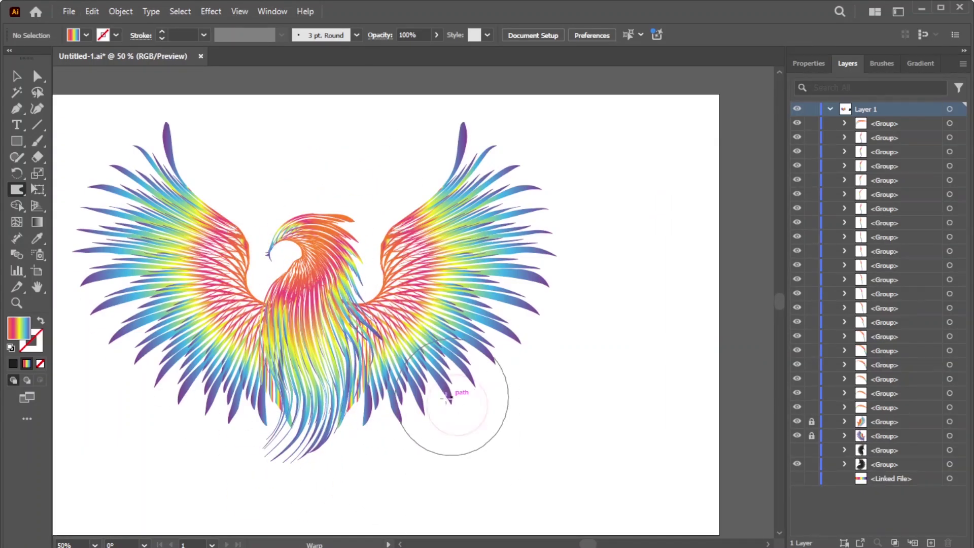
- Undo a tail warp attempt, then save the completed rainbow phoenix document
key(ctrl+z)
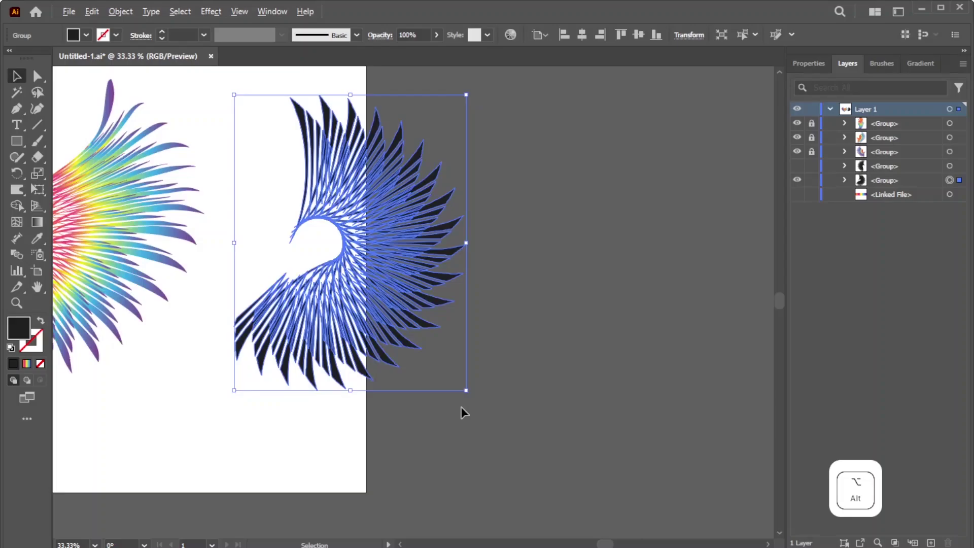
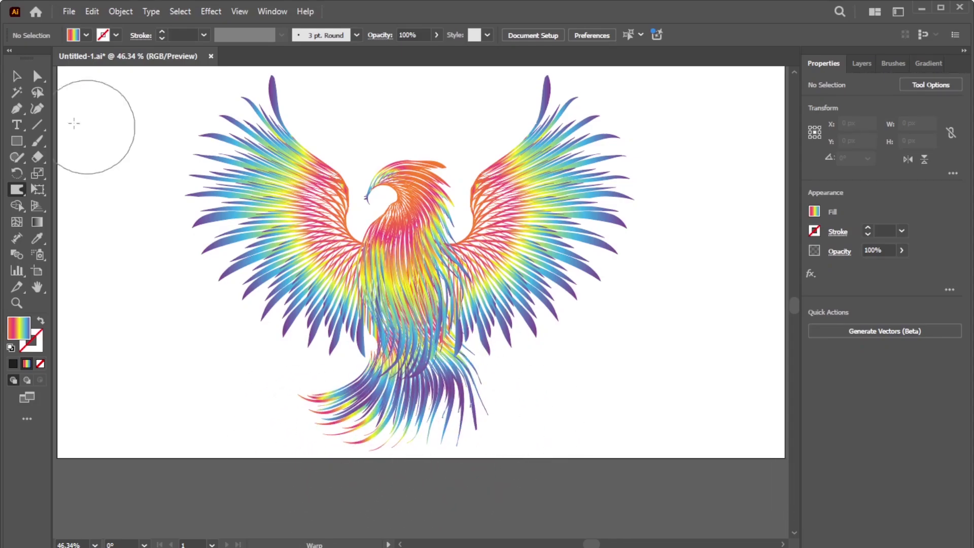
key(ctrl+s)
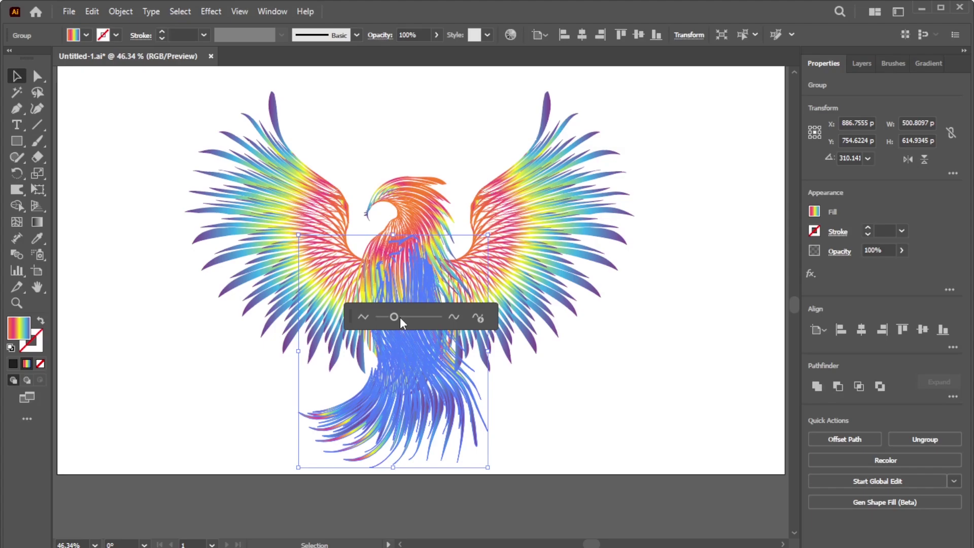